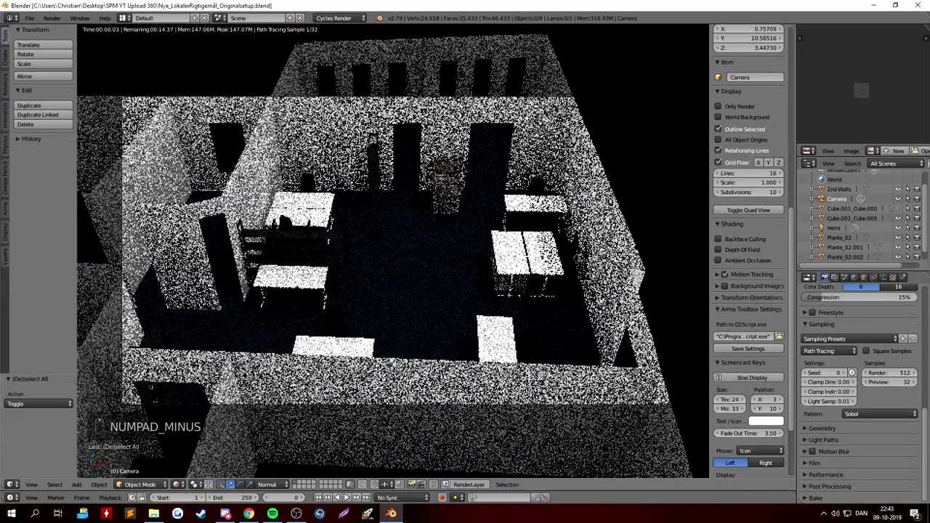
Leave the noisy Rendered shading and return the viewport to solid shading.
{"action": "key", "text": "shift+z"}
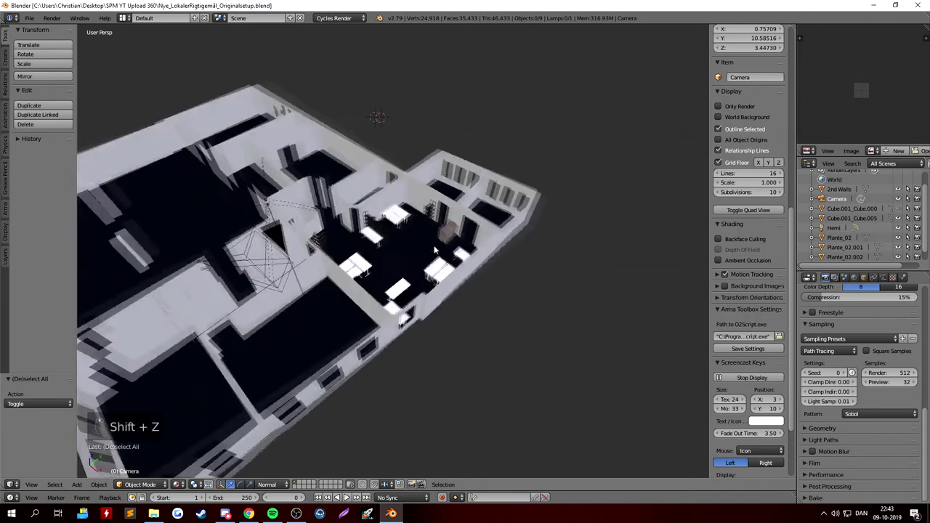
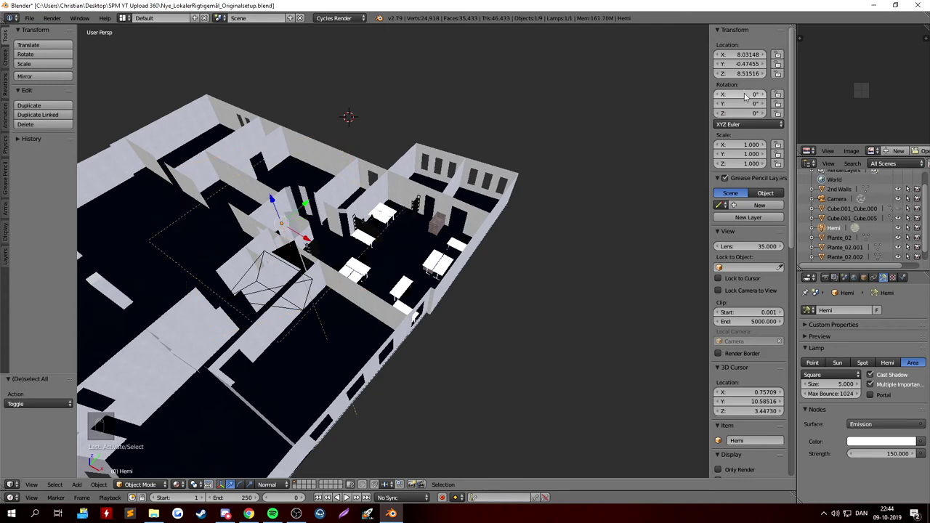
From a top wireframe view, move the Hemi lamp over the central office room.
{"action": "key", "text": "KP_7"}
{"action": "key", "text": "KP_5"}
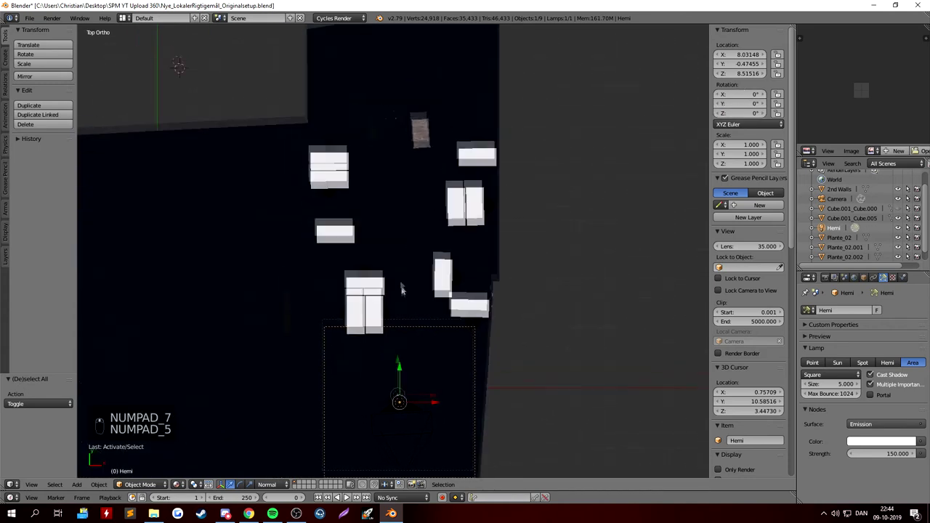
{"action": "key", "text": "z"}
{"action": "key", "text": "g"}
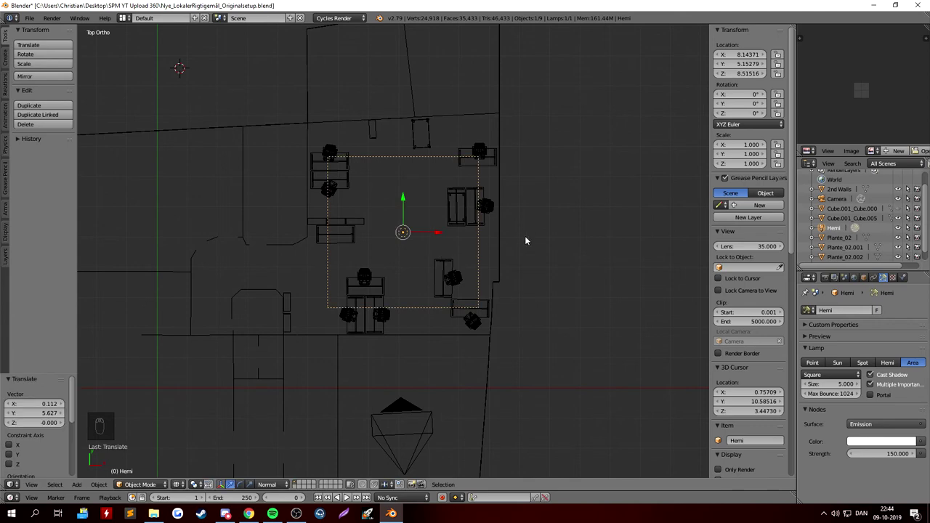
From a side view, lower the lamp to just under the ceiling and check it by orbiting.
{"action": "key", "text": "KP_3"}
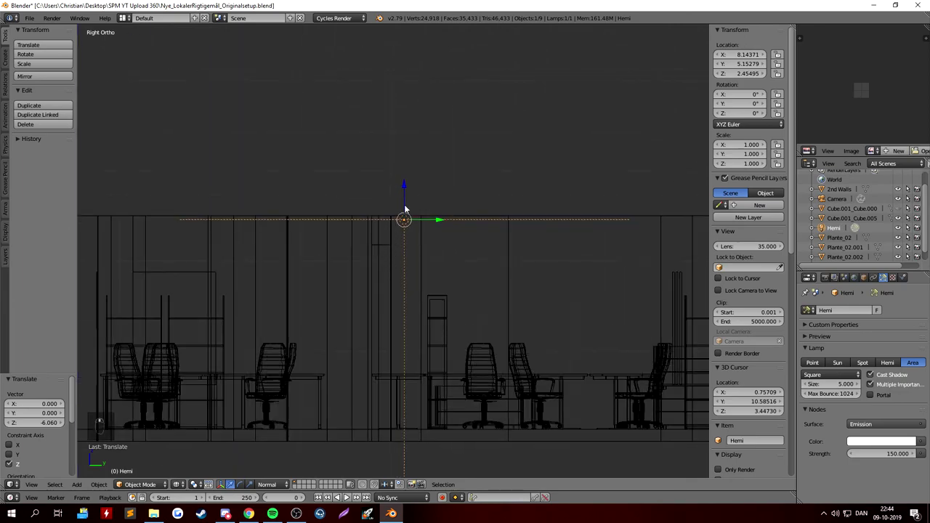
{"action": "left_click_drag", "start_coordinate": [407, 186], "coordinate": [355, 204]}
{"action": "middle_click", "coordinate": [355, 204]}
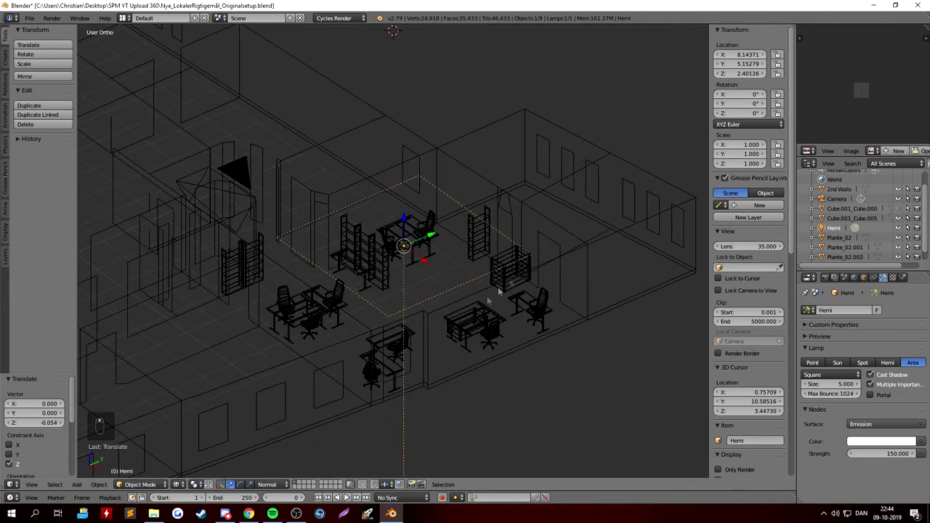
{"action": "left_click_drag", "start_coordinate": [599, 250], "coordinate": [431, 253]}
{"action": "middle_click", "coordinate": [431, 253]}
Select the ceiling object above the room and duplicate it.
{"action": "key", "text": "z"}
{"action": "key", "text": "a"}
{"action": "right_click", "coordinate": [267, 379]}
{"action": "key", "text": "shift+d"}
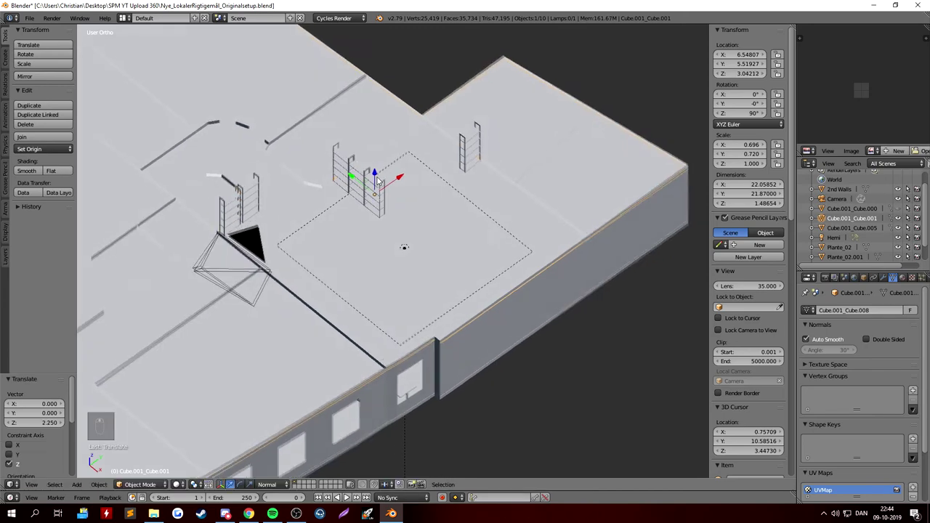
In Edit Mode, box-select and delete the stray shelf geometry, leaving a flat ceiling plane.
{"action": "middle_click", "coordinate": [394, 196]}
{"action": "key", "text": "z"}
{"action": "key", "text": "Tab"}
{"action": "key", "text": "a"}
{"action": "key", "text": "b"}
{"action": "key", "text": "b"}
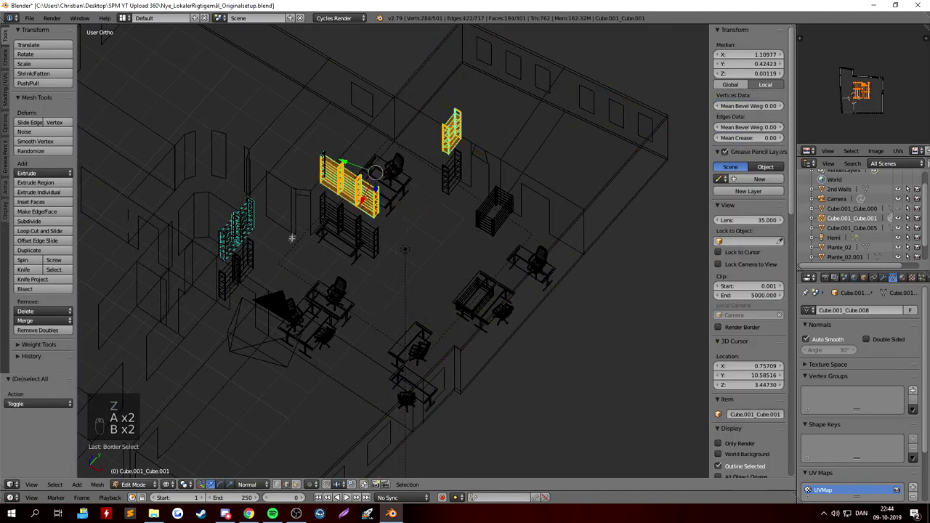
{"action": "key", "text": "b"}
{"action": "key", "text": "b"}
{"action": "key", "text": "x"}
{"action": "key", "text": "Tab"}
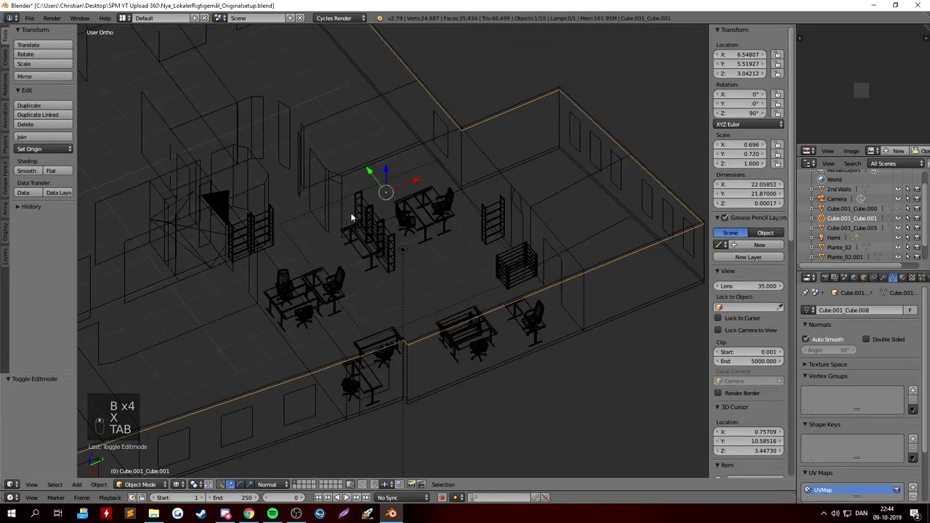
Raise the flat ceiling slightly above the room.
{"action": "key", "text": "z"}
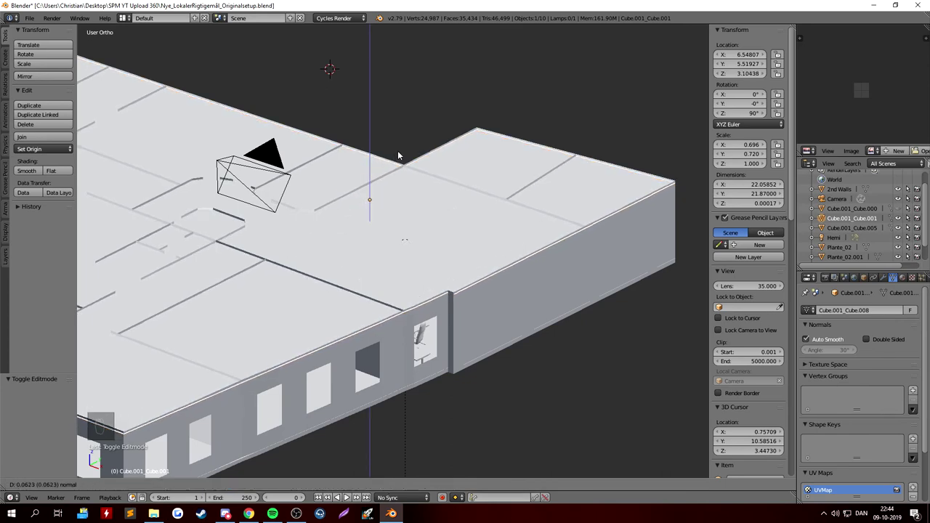
Hide the selection so nothing remains selected before picking the camera.
{"action": "key", "text": "h"}
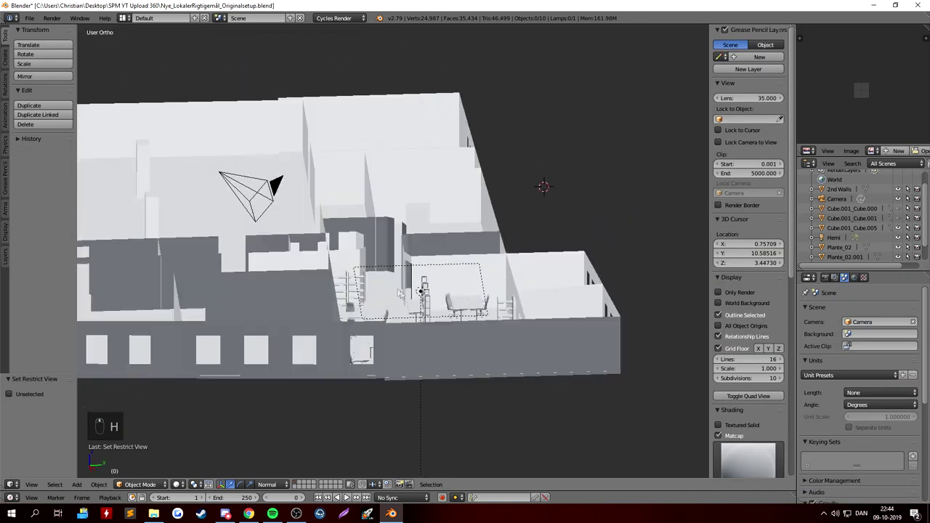
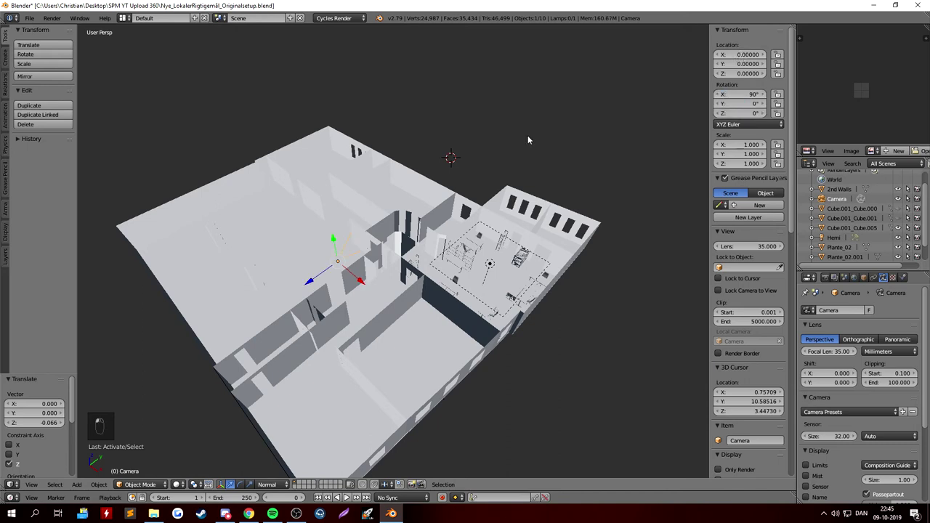
Using front and top wireframe views, place the camera inside the office room at desk height among the tables.
{"action": "key", "text": "KP_1"}
{"action": "key", "text": "KP_5"}
{"action": "key", "text": "z"}
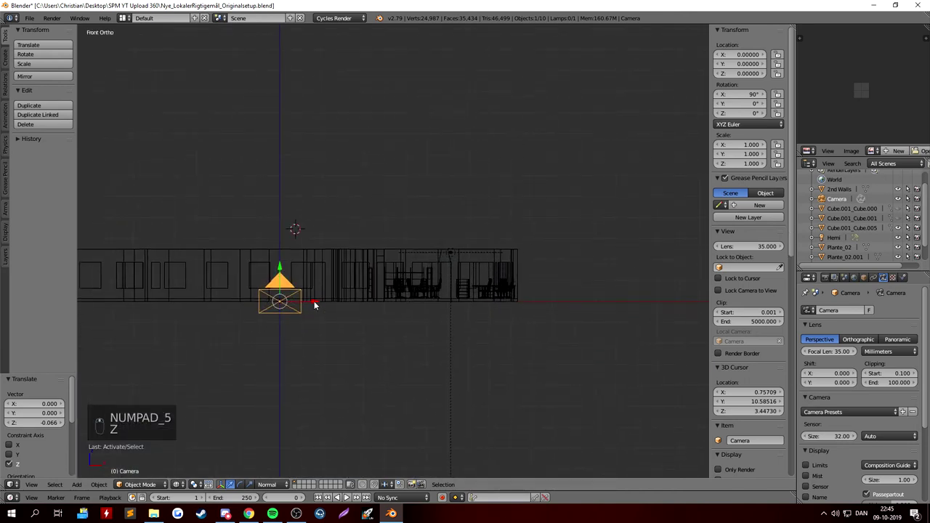
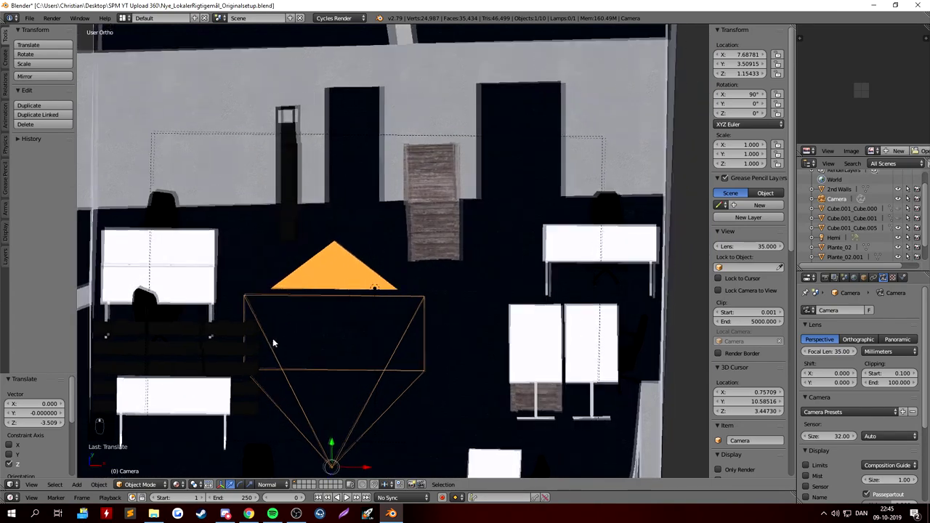
{"action": "key", "text": "t"}
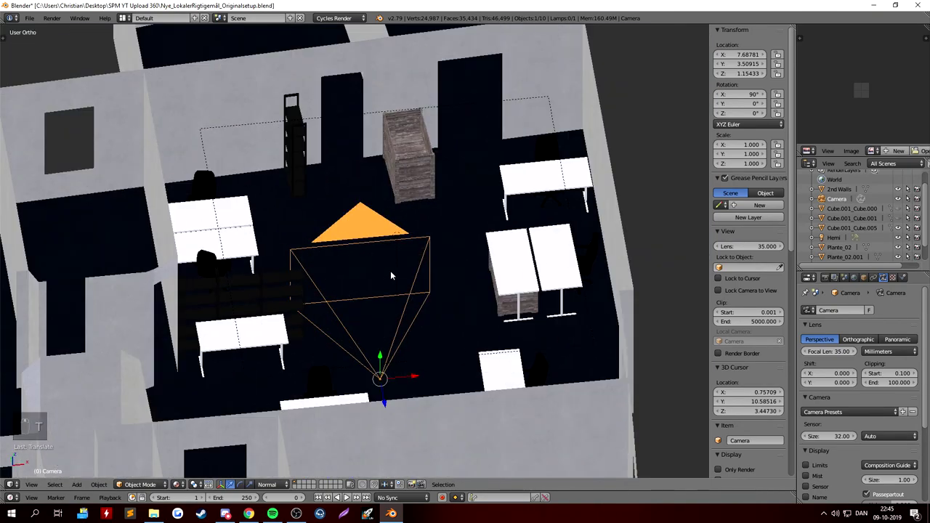
{"action": "key", "text": "n"}
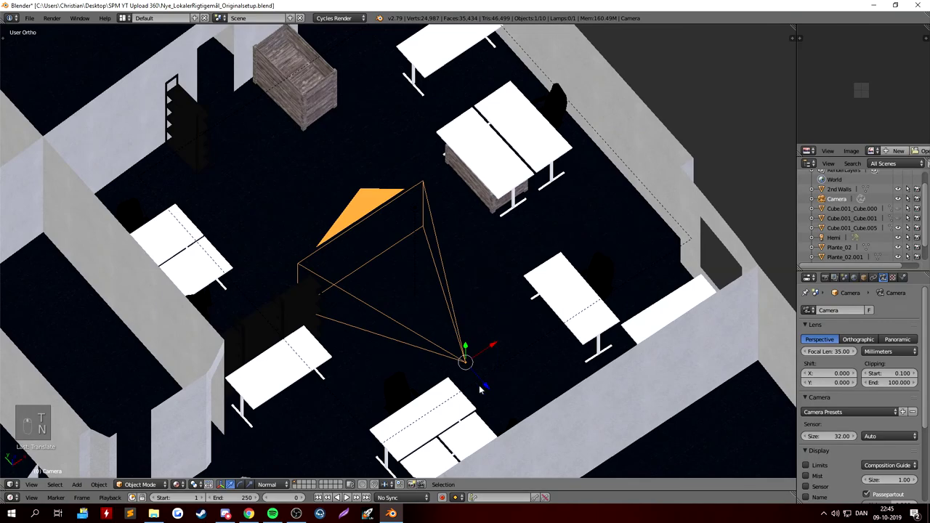
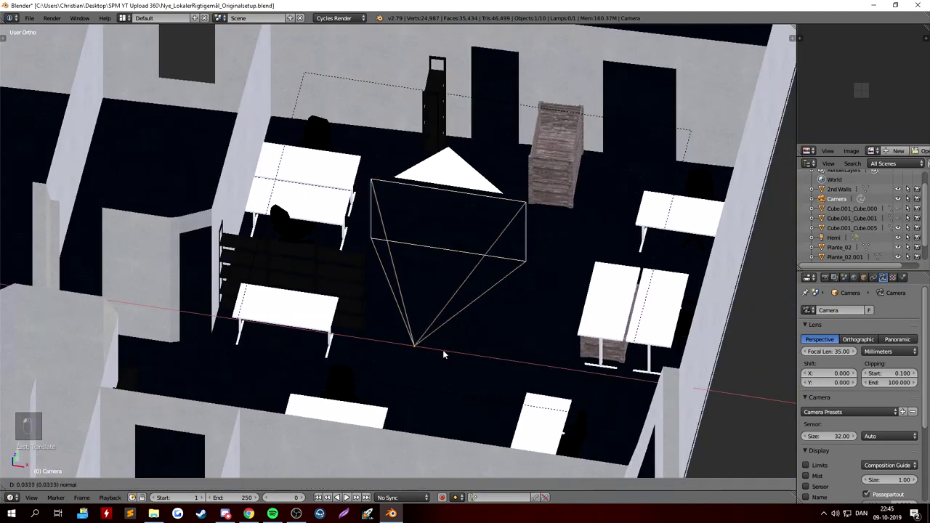
Switch to camera view framing the back wall, shelf unit and wooden crate.
{"action": "key", "text": "KP_0"}
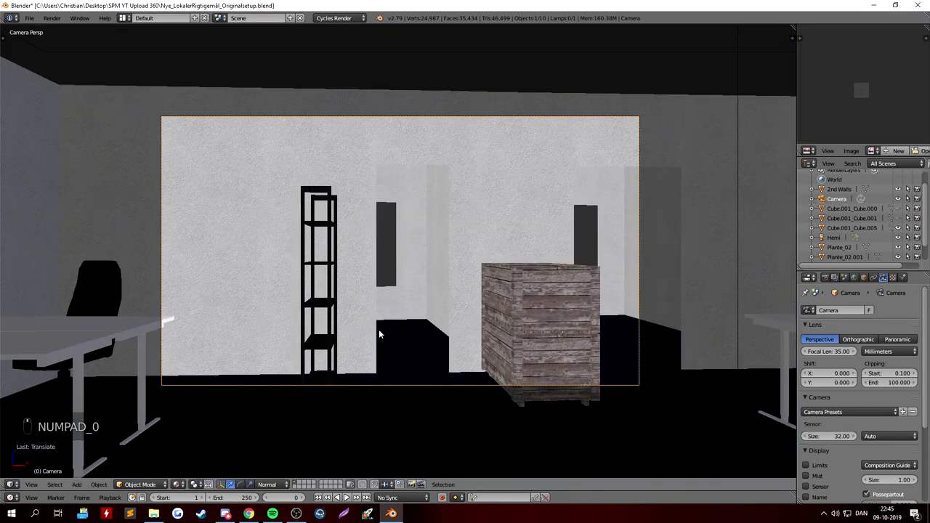
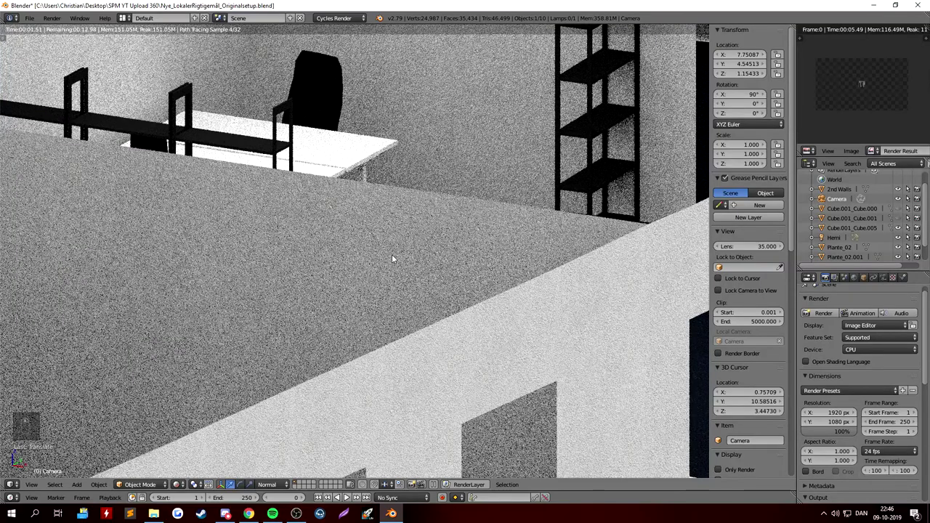
Enter camera view and unhide all objects to watch the noisy panoramic Cycles preview.
{"action": "key", "text": "KP_0"}
{"action": "key", "text": "alt+h"}
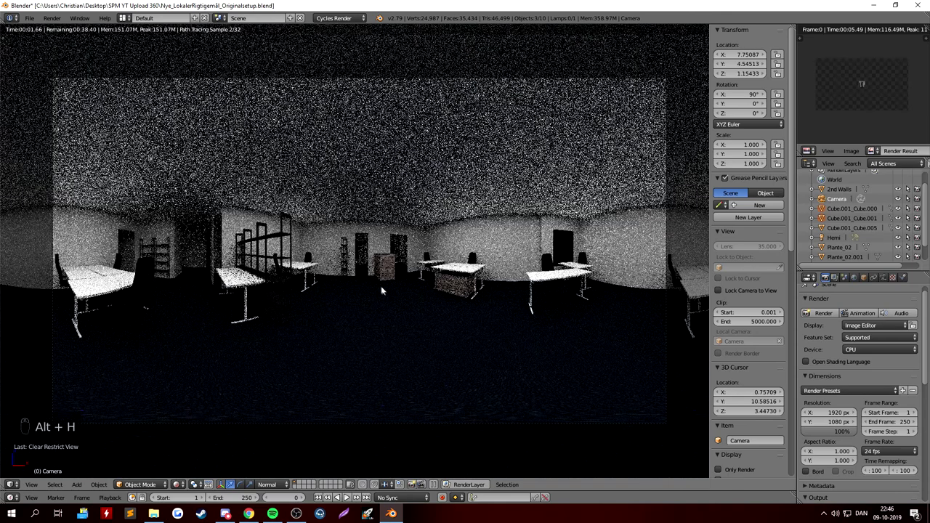